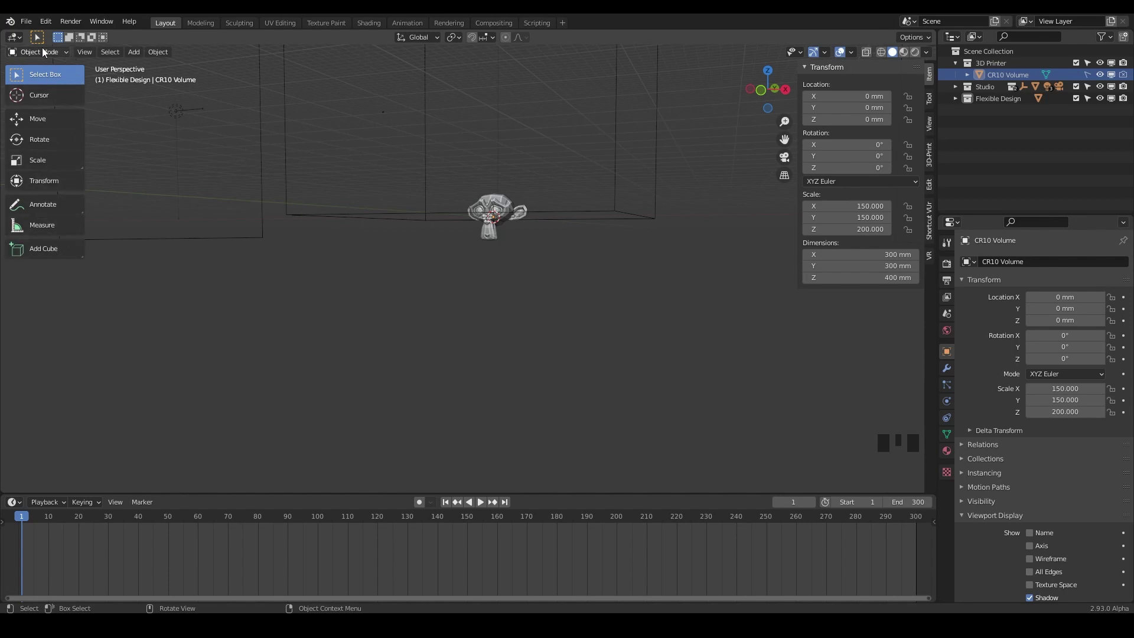
Select Suzanne and activate the Transform tool so move, rotate and scale handles appear on her
left_click_drag(59, 52, 87, 56)
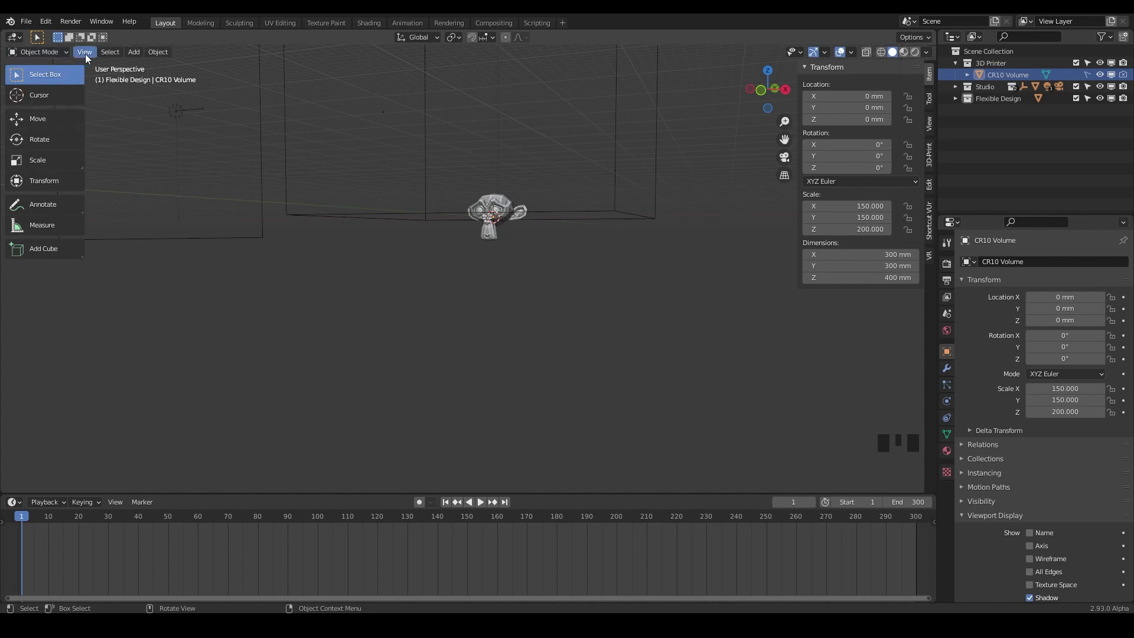
left_click(93, 54)
left_click(111, 53)
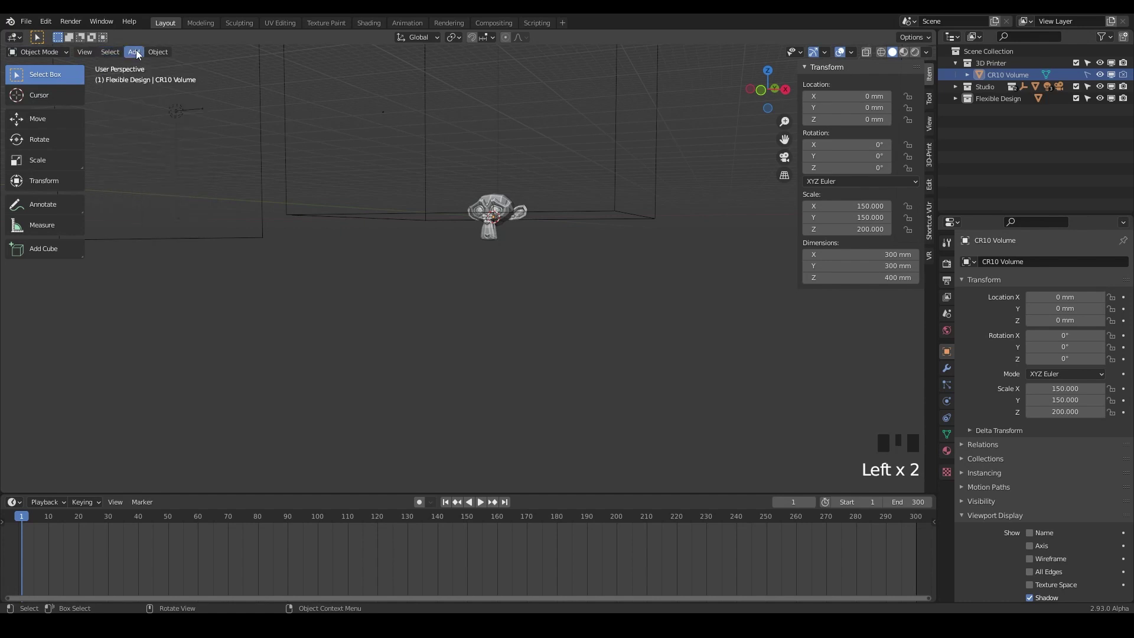
left_click(140, 51)
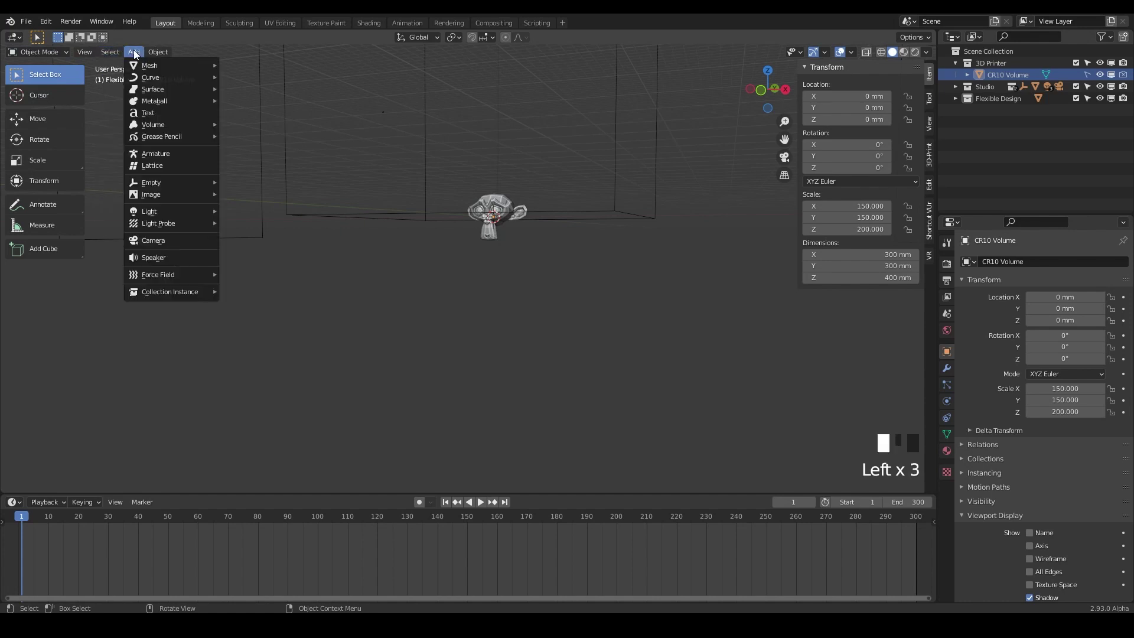
left_click_drag(161, 53, 163, 57)
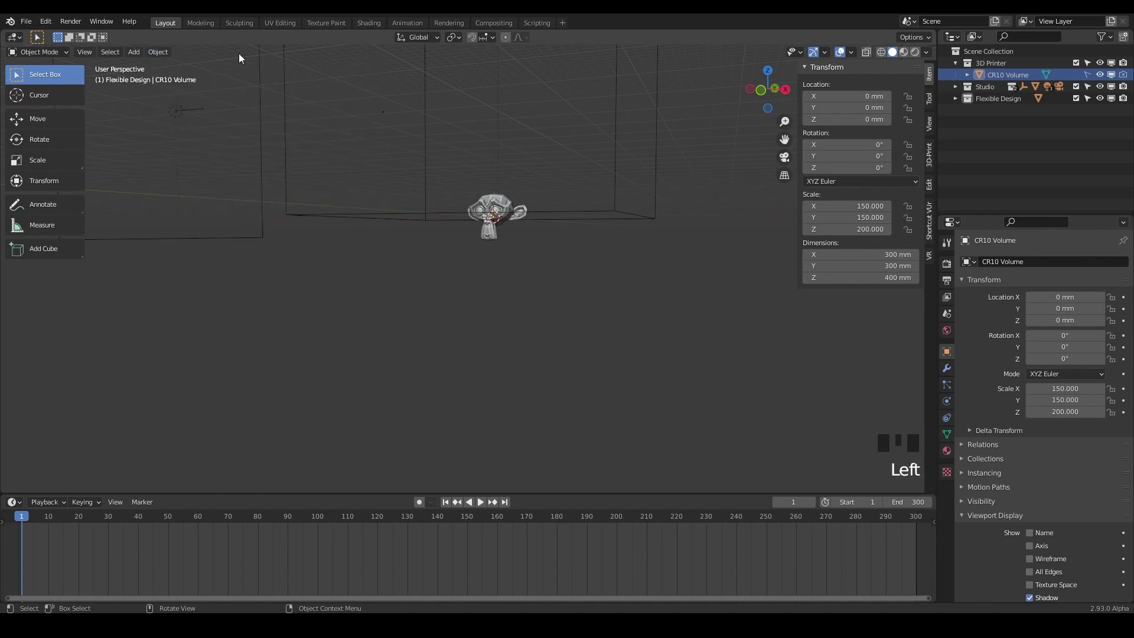
Bring up the Viewport Gizmos visibility options from the 3D viewport header
left_click(804, 56)
left_click_drag(804, 57, 820, 56)
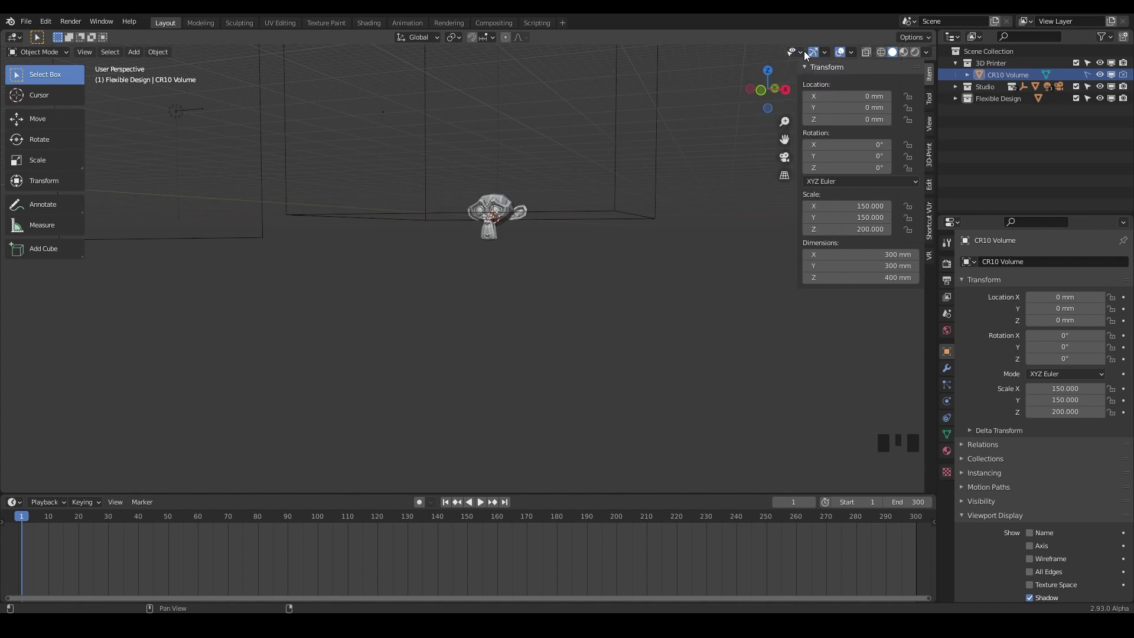
left_click_drag(827, 55, 509, 215)
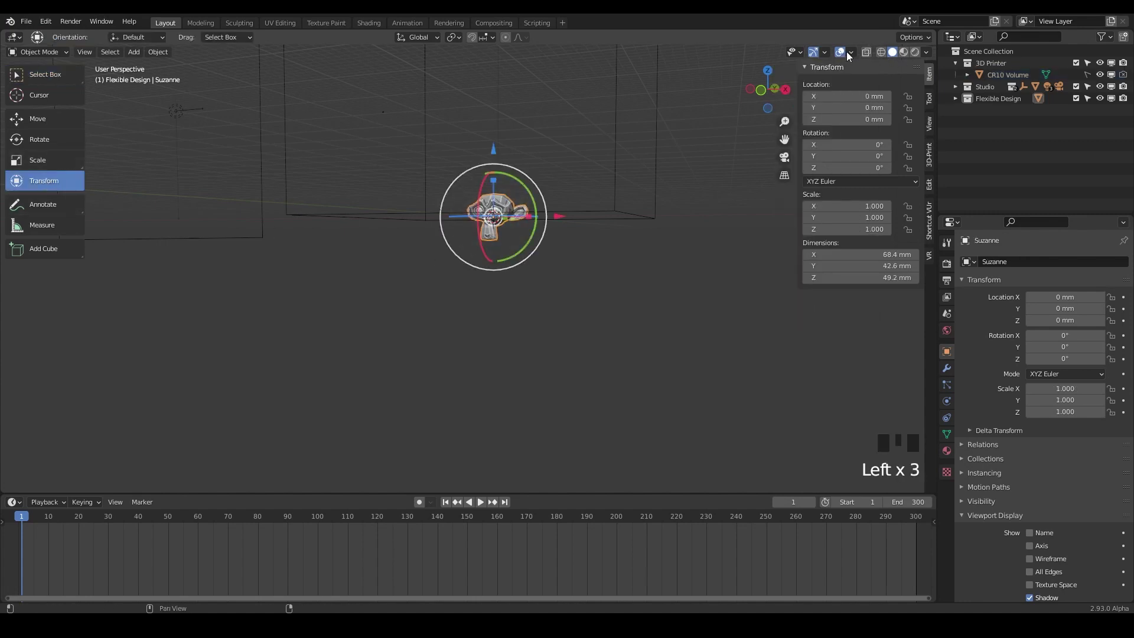
Toggle the object gizmo checkboxes off and on in the Gizmos popover, ending with them shown
left_click_drag(823, 56, 786, 172)
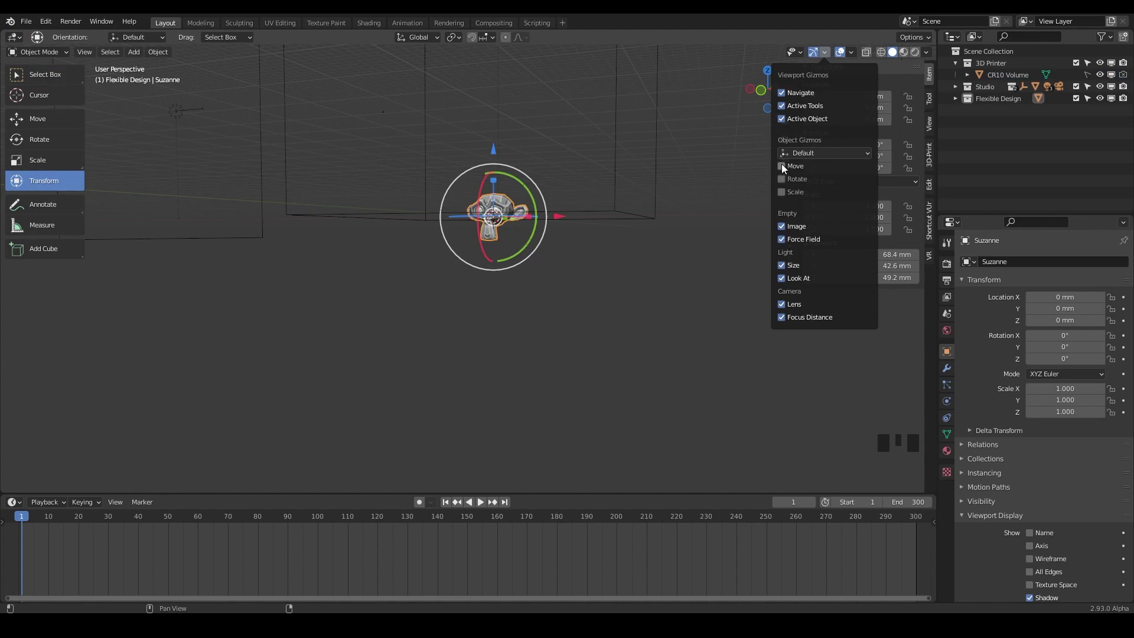
left_click(816, 57)
left_click(815, 56)
double_click(816, 57)
left_click(817, 56)
double_click(818, 55)
double_click(818, 60)
left_click(816, 59)
left_click(816, 58)
left_click(816, 54)
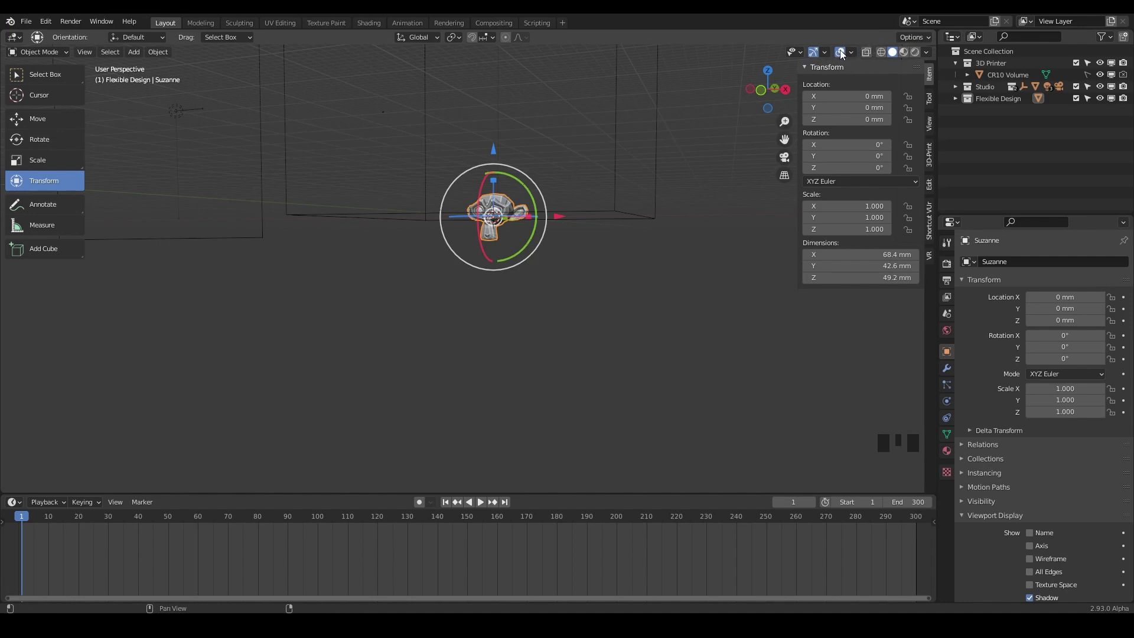
Toggle the viewport overlays off and back on so the grid and handles show again
left_click(843, 55)
left_click(843, 56)
left_click(843, 56)
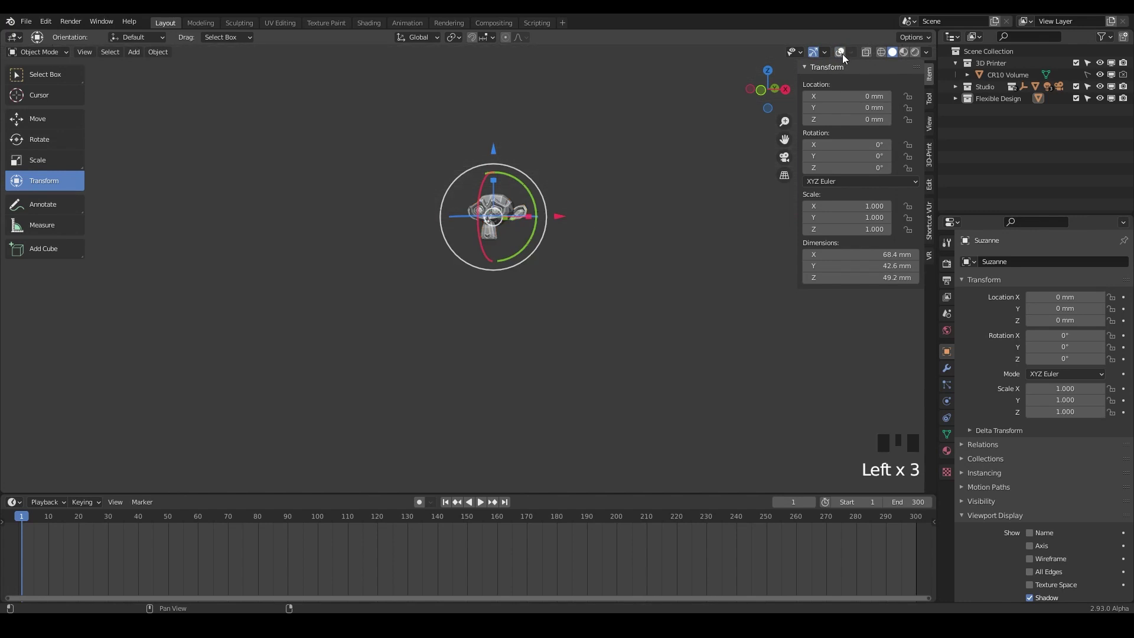
left_click(842, 58)
left_click(842, 57)
left_click(841, 57)
double_click(842, 57)
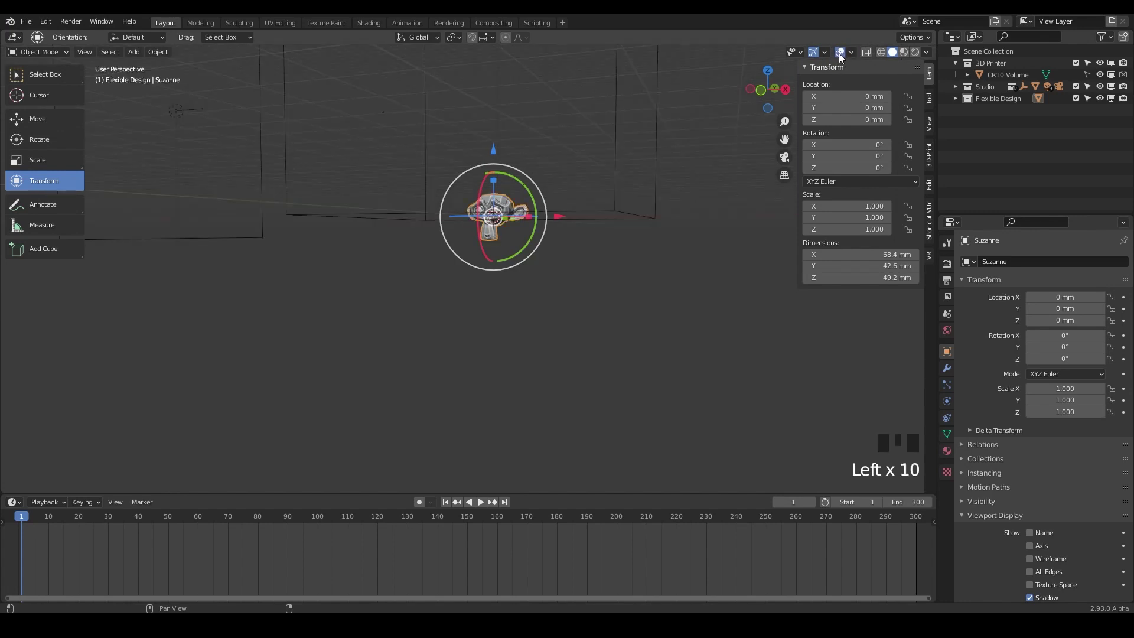
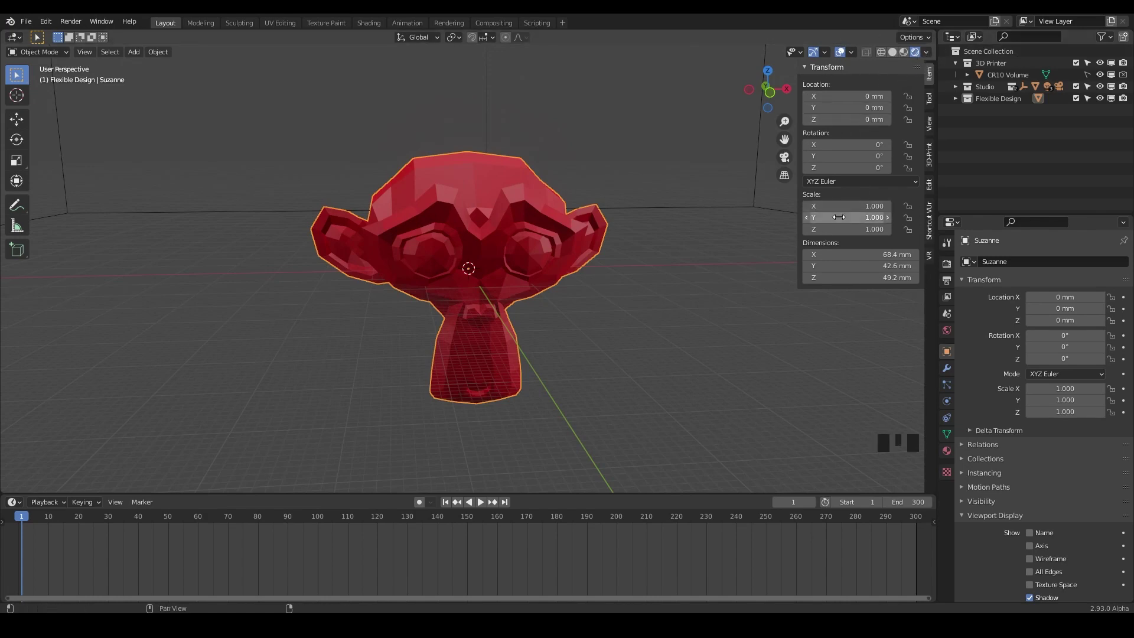
key("n")
key("n")
key("n")
key("n")
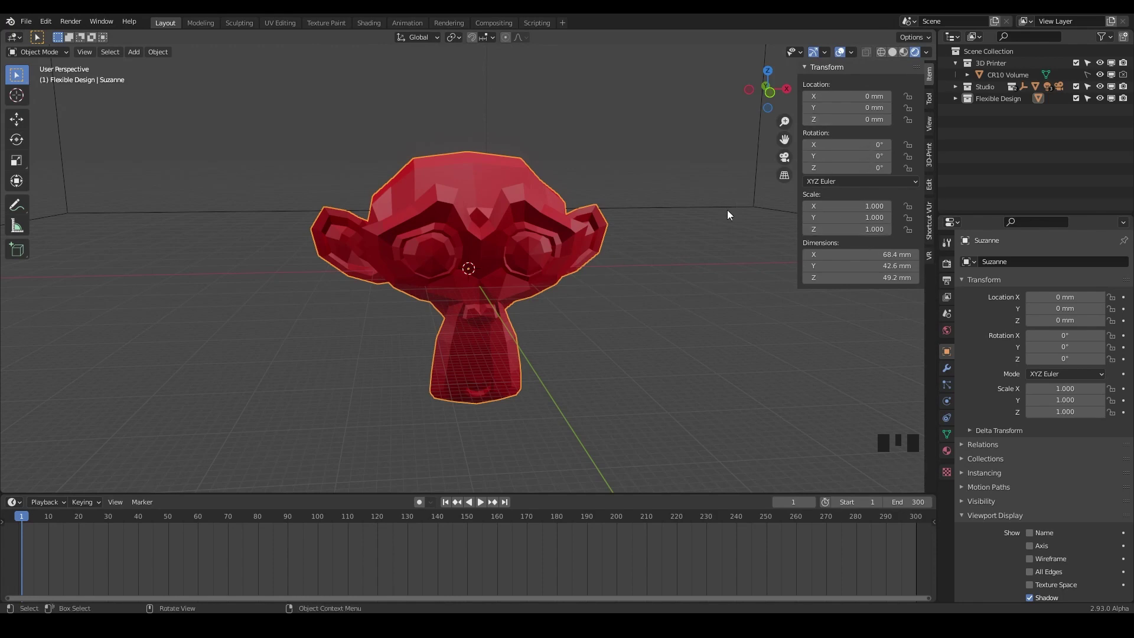
left_click(514, 253)
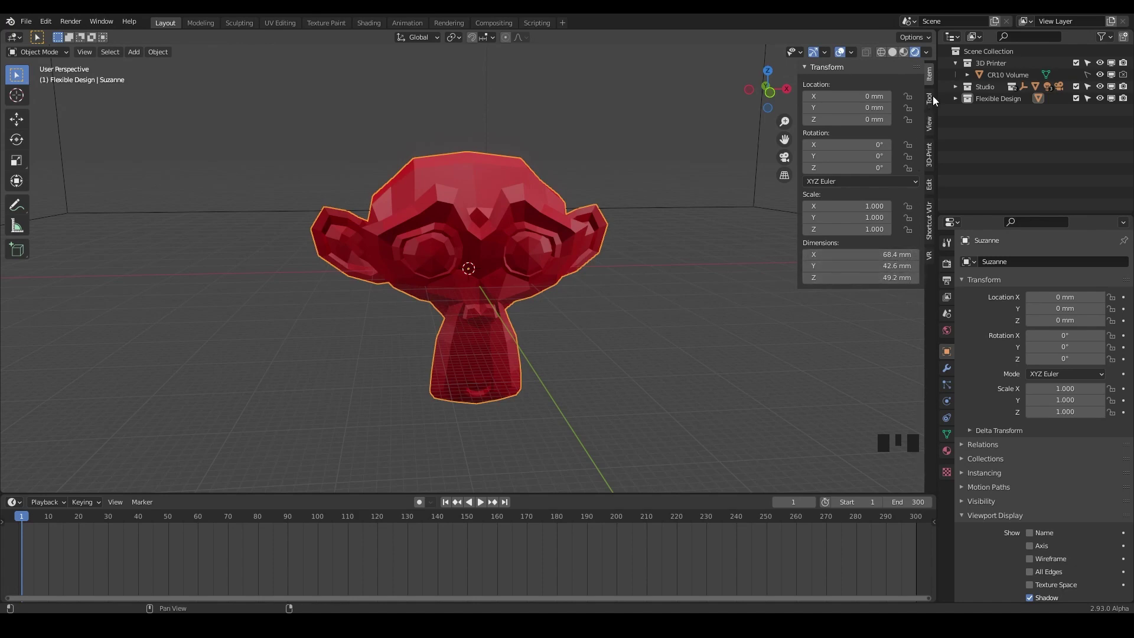
left_click(934, 101)
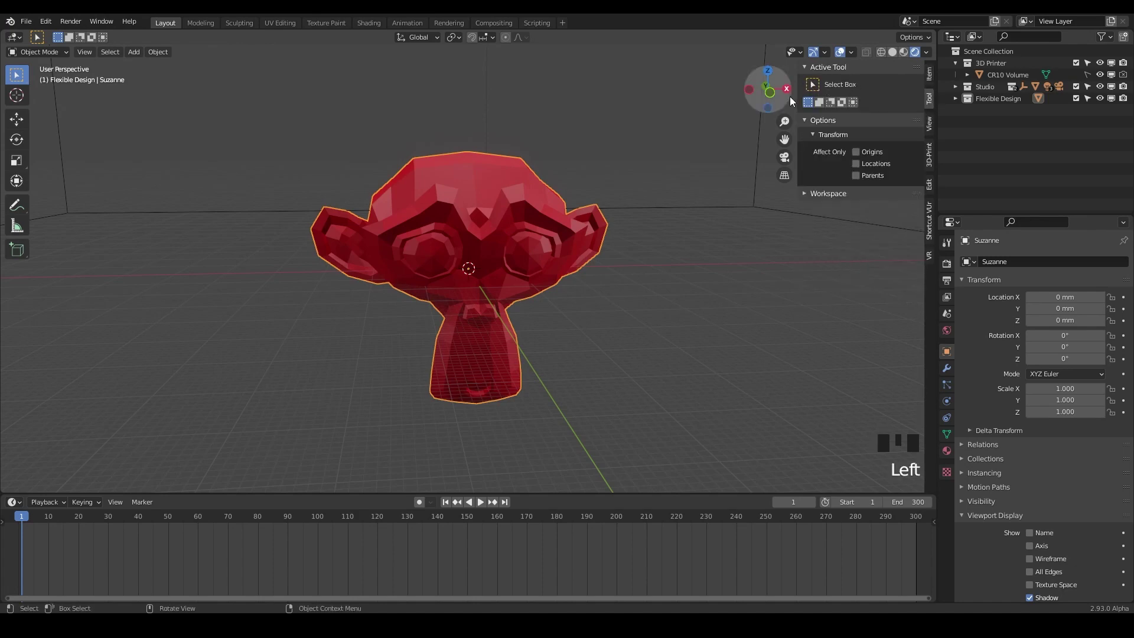
left_click_drag(24, 118, 933, 130)
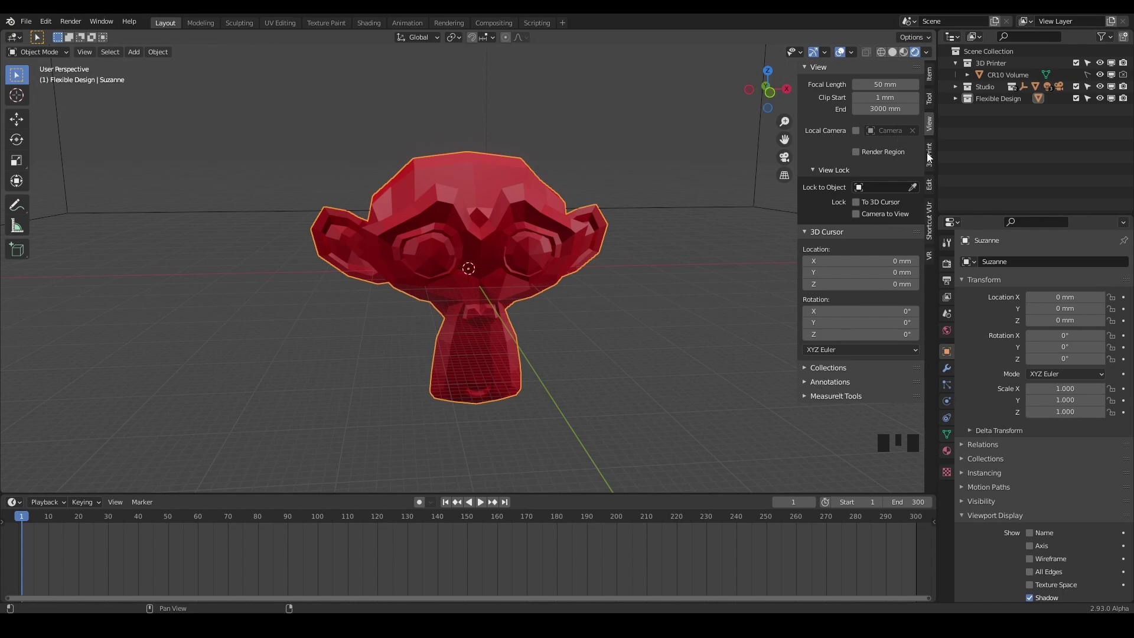
left_click(931, 163)
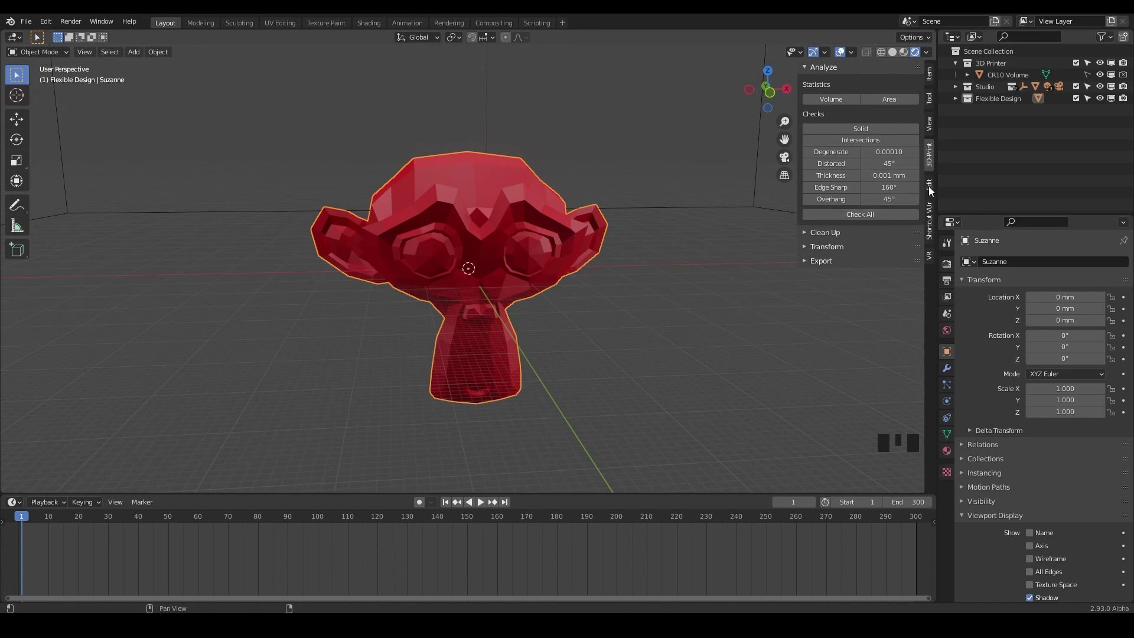
left_click(932, 187)
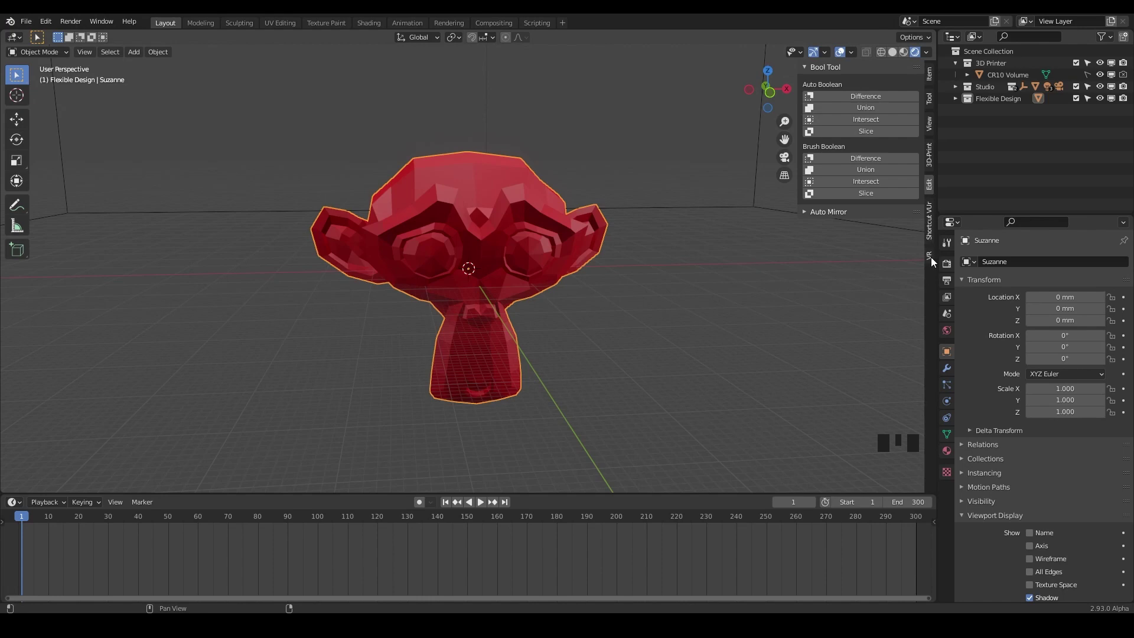
left_click(930, 228)
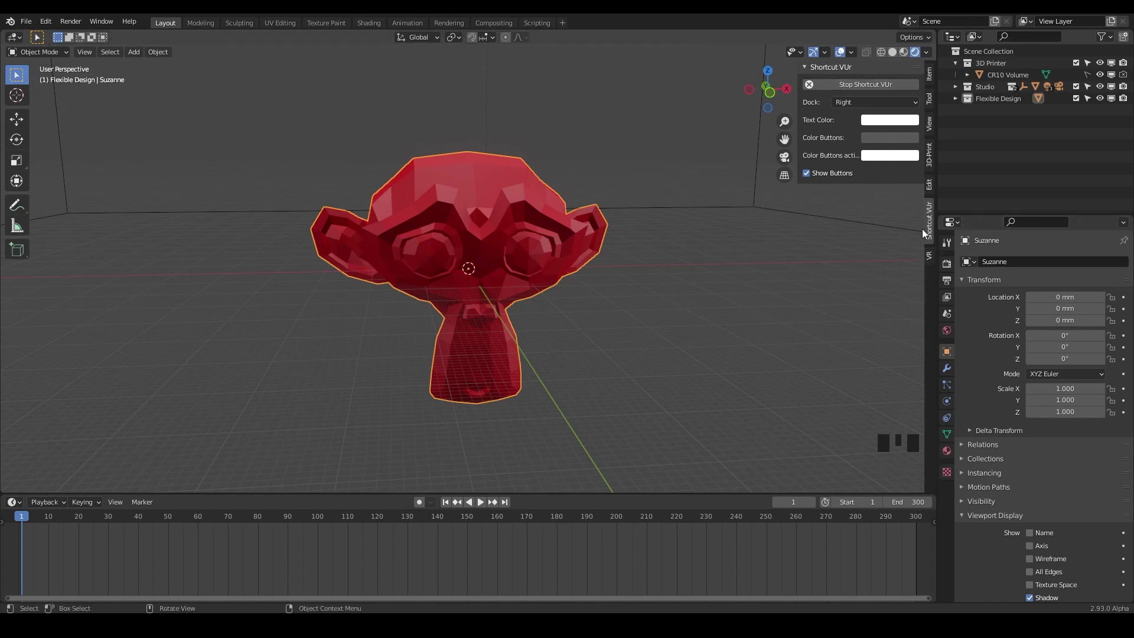
Expand and collapse the outliner collections, select the CR10 Volume object and unfold the Studio collection
left_click(933, 263)
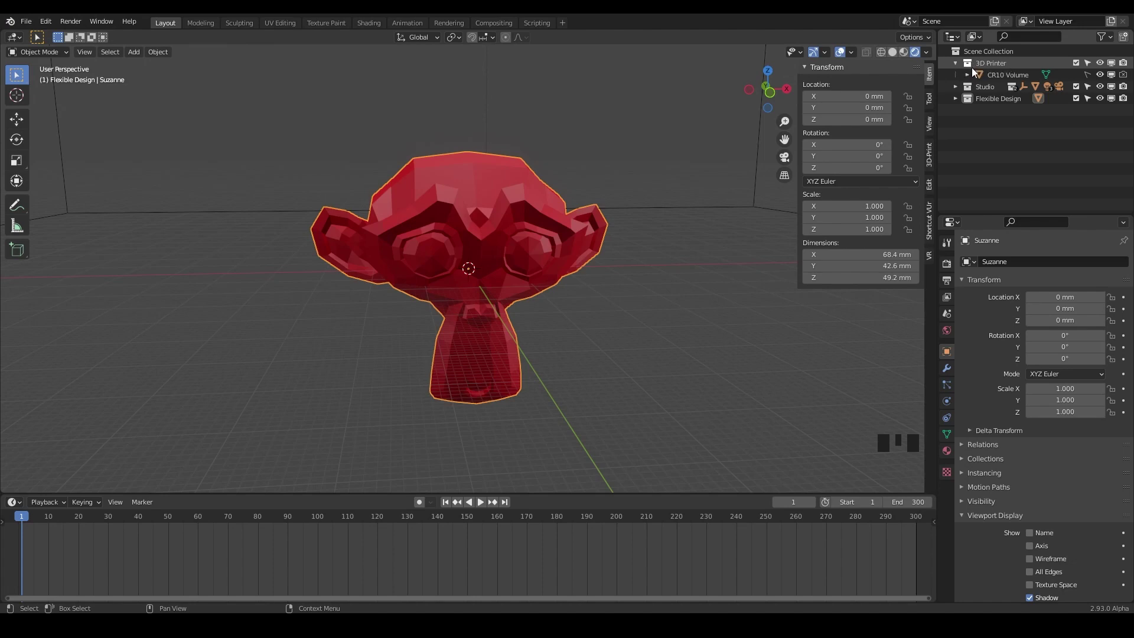
double_click(958, 64)
left_click(959, 66)
left_click(959, 65)
left_click(960, 66)
left_click(1009, 76)
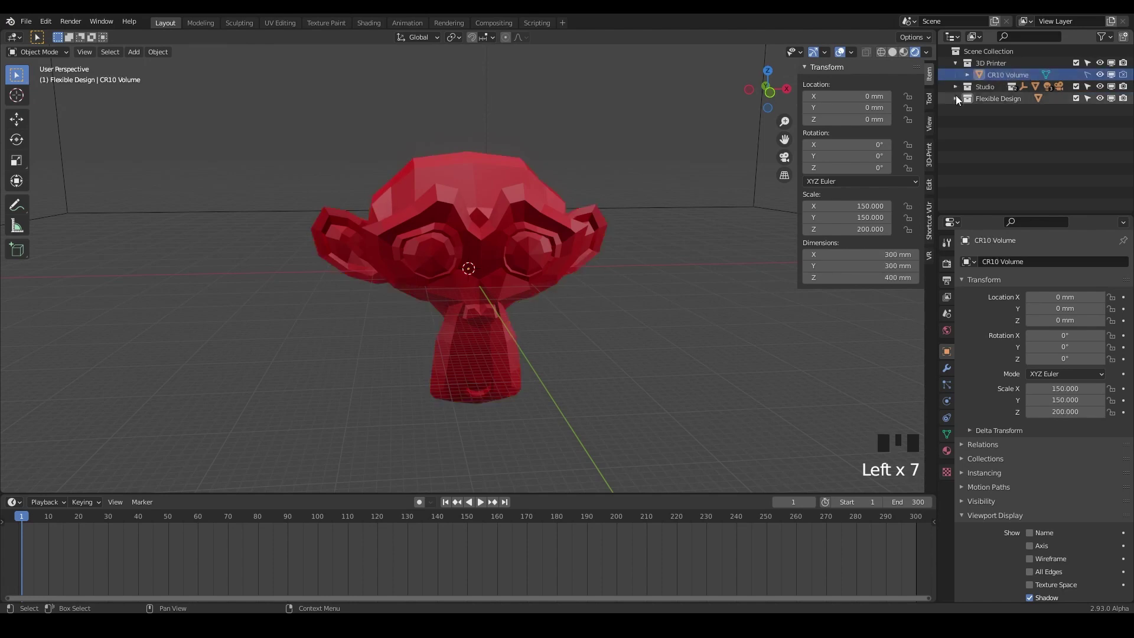
left_click(957, 88)
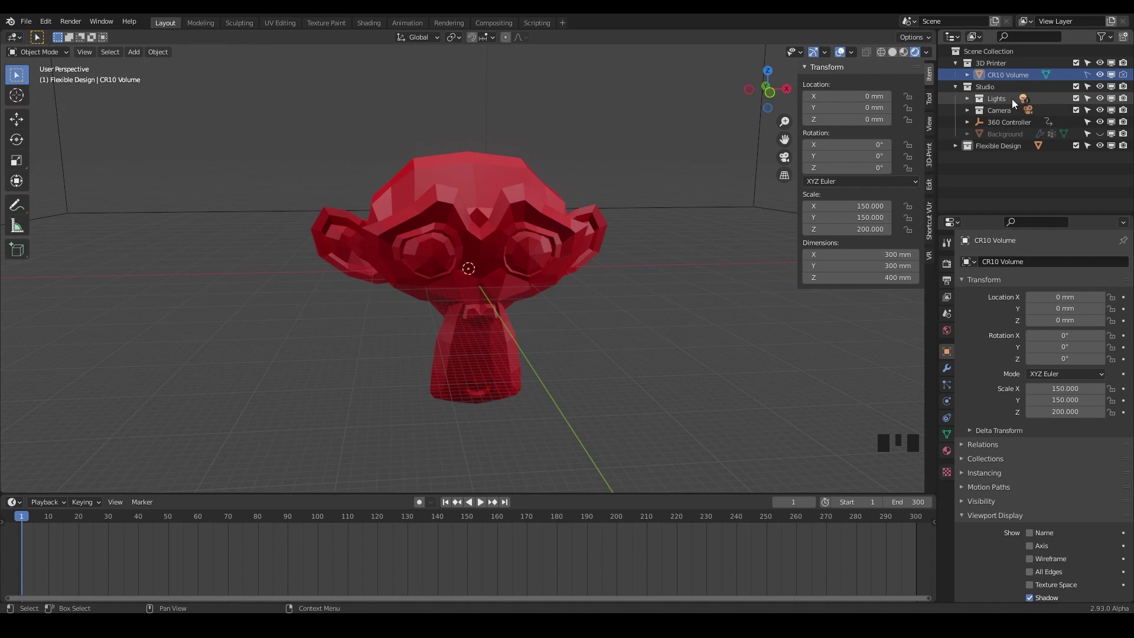
left_click(970, 99)
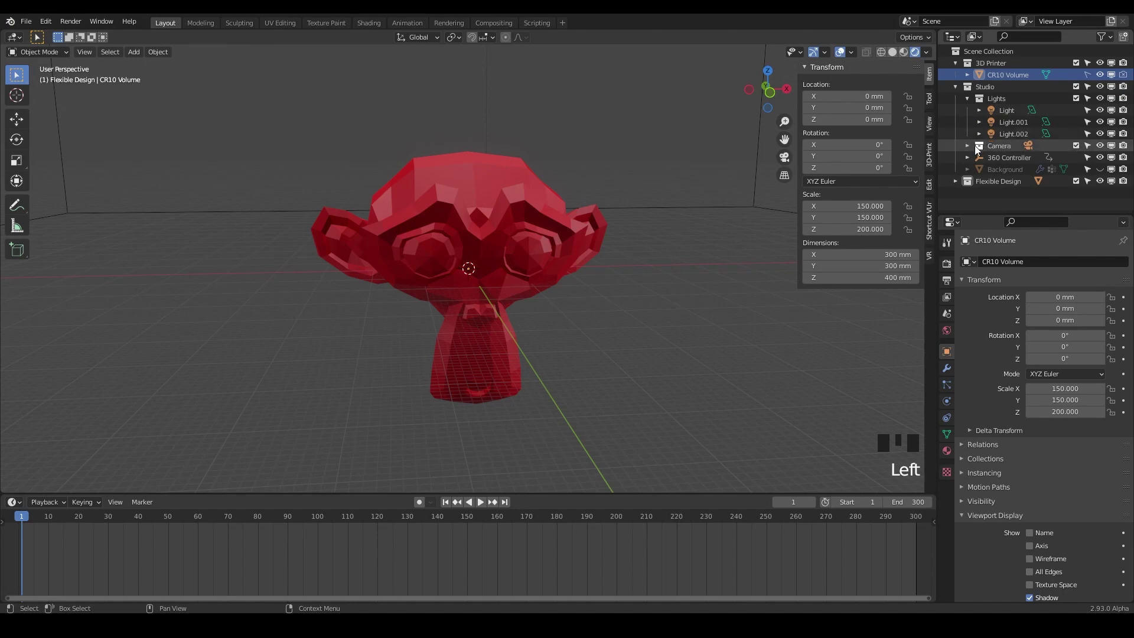
Collapse the Lights collection and make the studio Background visible so Suzanne sits on a white backdrop
left_click(974, 146)
left_click(969, 146)
left_click(971, 100)
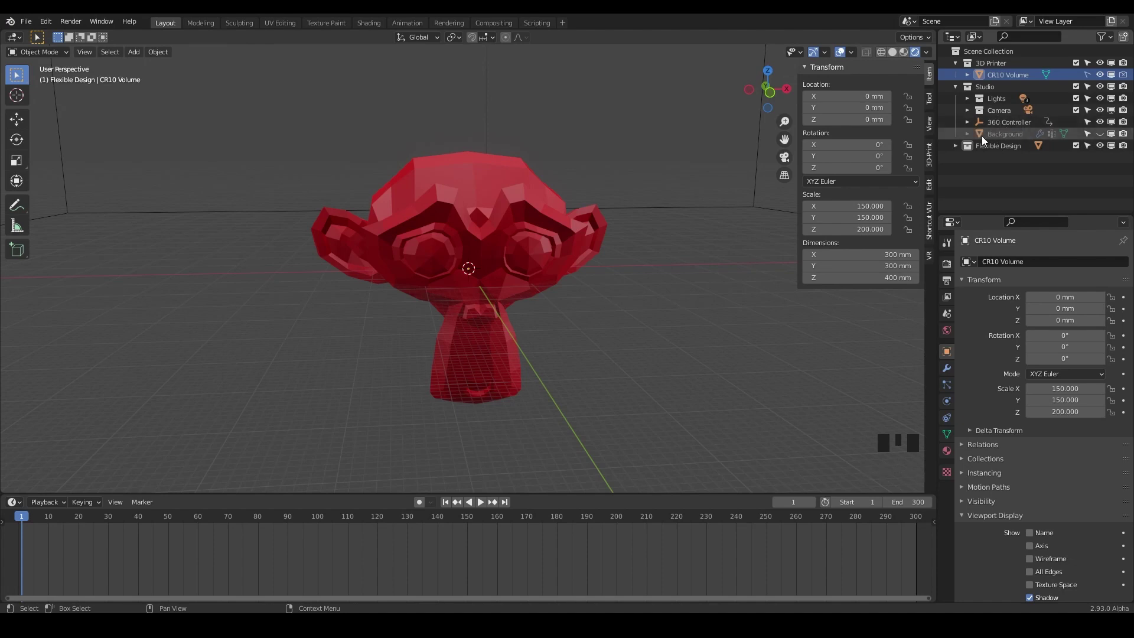
left_click(1104, 139)
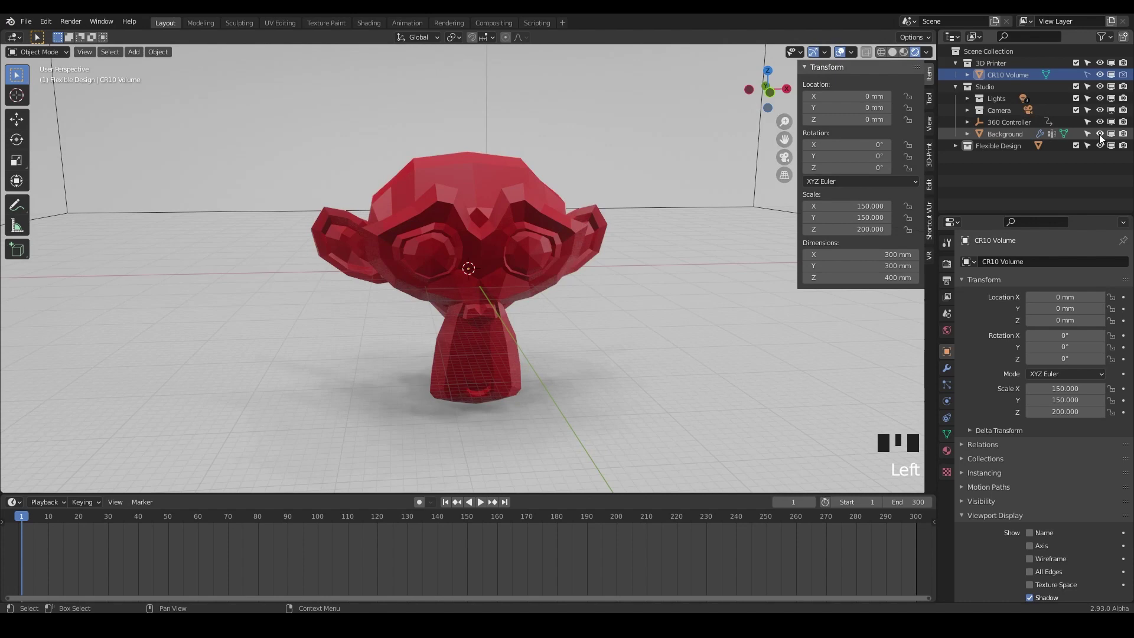
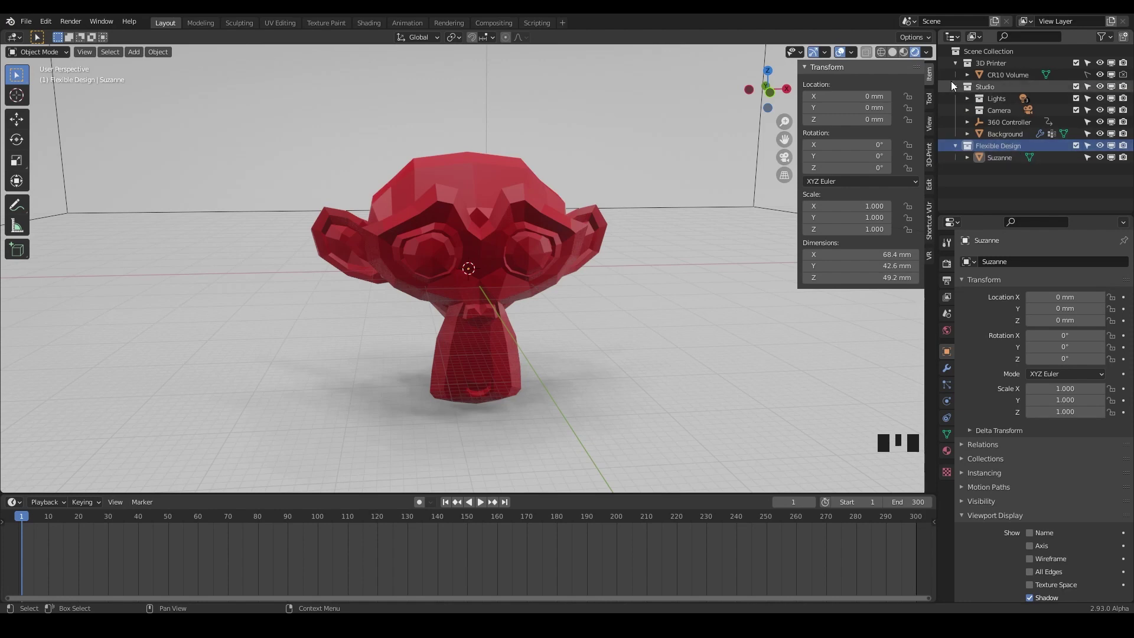
Collapse 3D Printer and Studio, then exclude and re-include both collections via their checkboxes
left_click(957, 91)
left_click(959, 65)
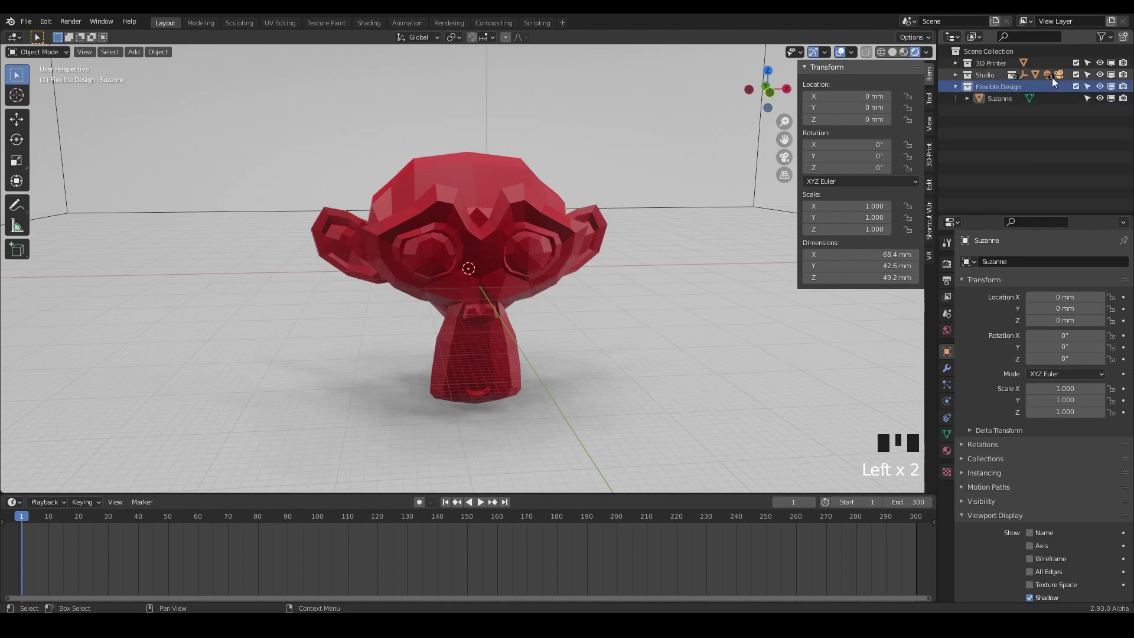
left_click(1079, 63)
left_click(1081, 77)
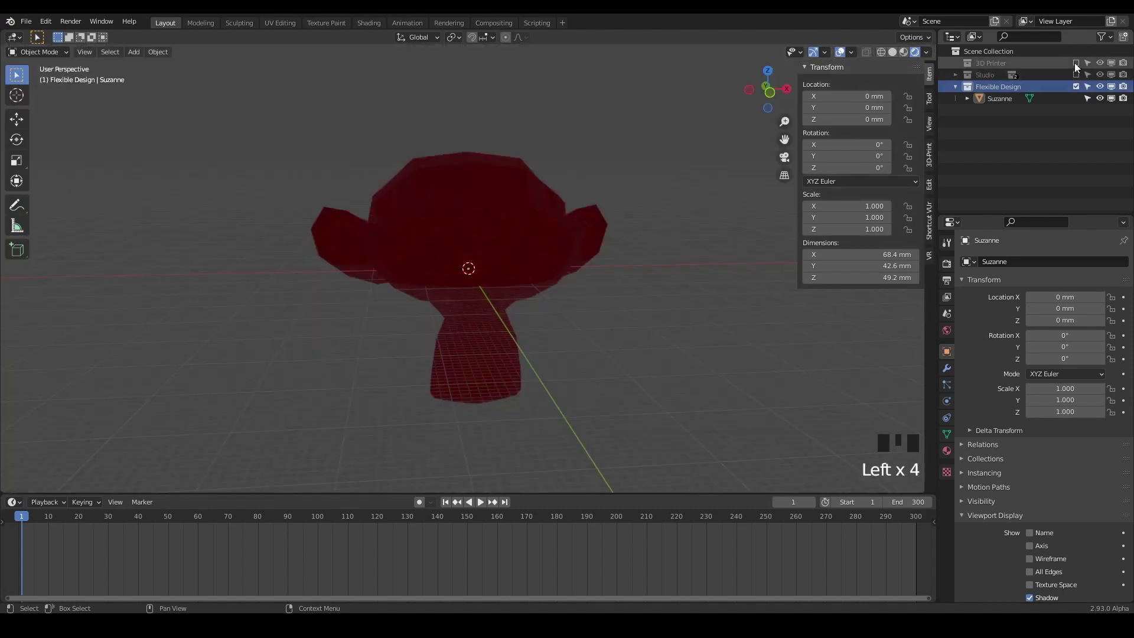
left_click(1081, 75)
left_click(1079, 63)
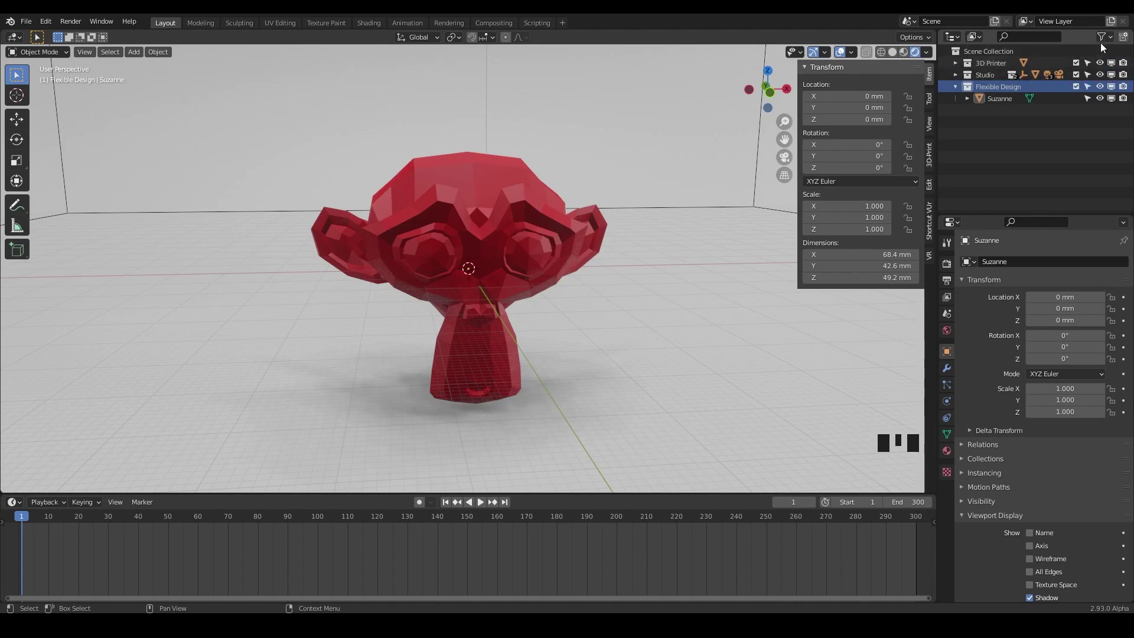
Hide the Studio collection in the viewport with its eye and restriction toggles, then show it again
left_click_drag(1111, 39, 1054, 79)
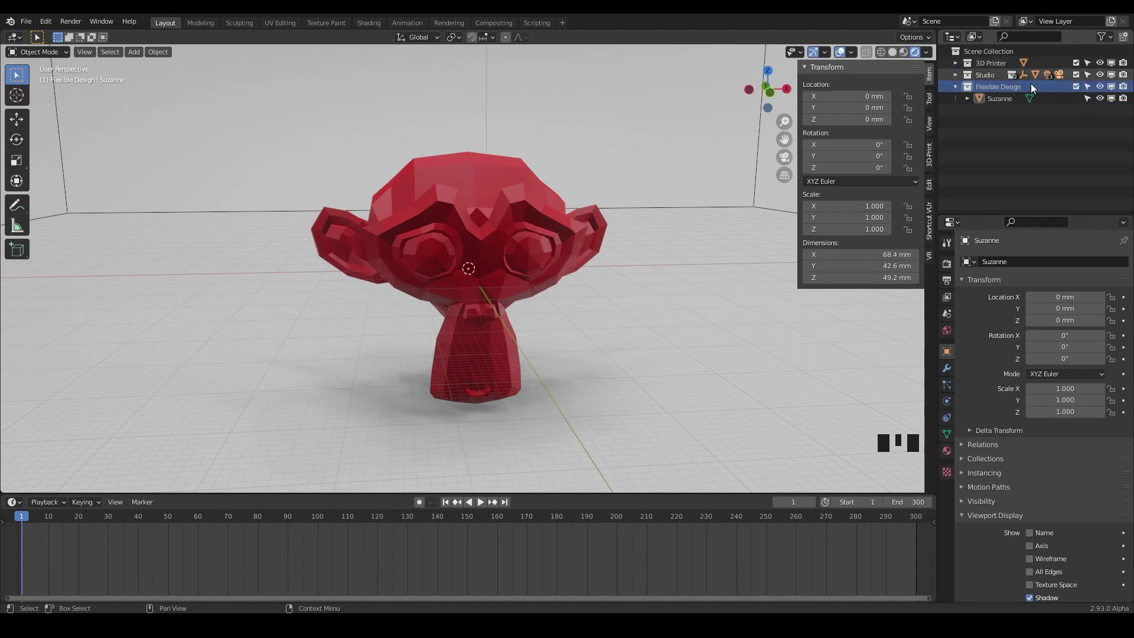
left_click(990, 76)
left_click(1090, 76)
left_click(1102, 78)
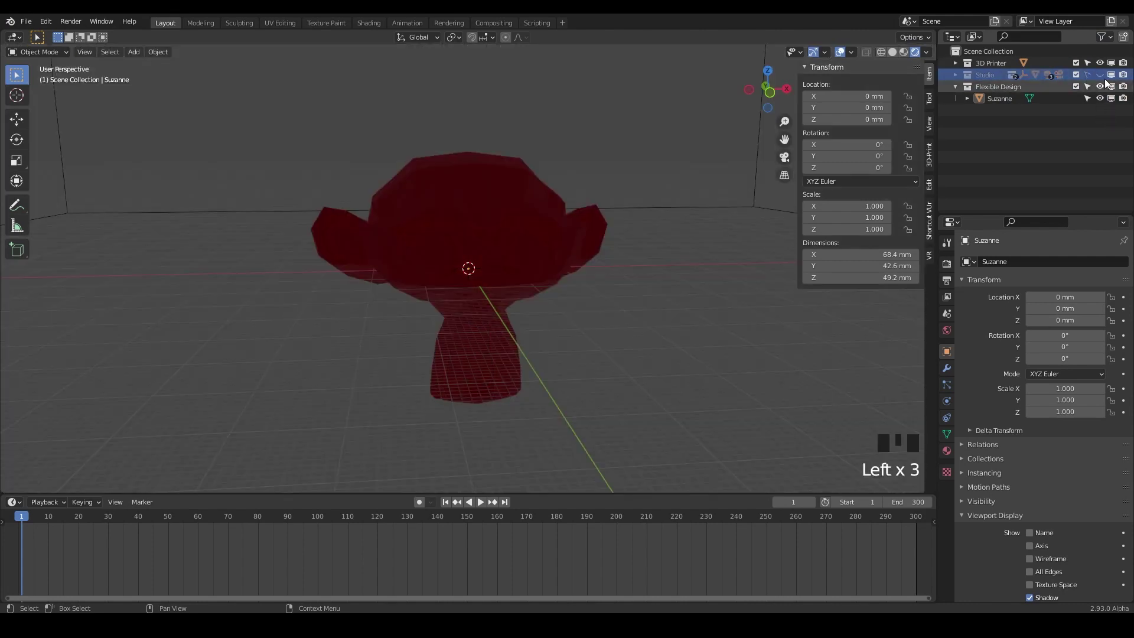
left_click(1117, 75)
left_click(1117, 75)
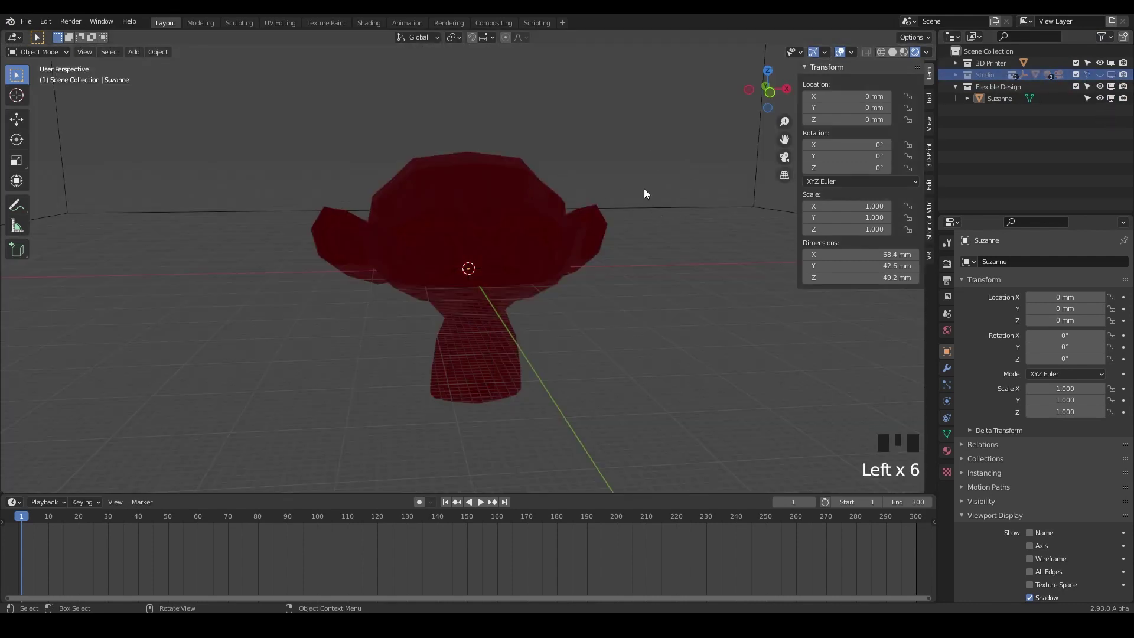
left_click(1129, 77)
left_click(1128, 82)
left_click(1114, 81)
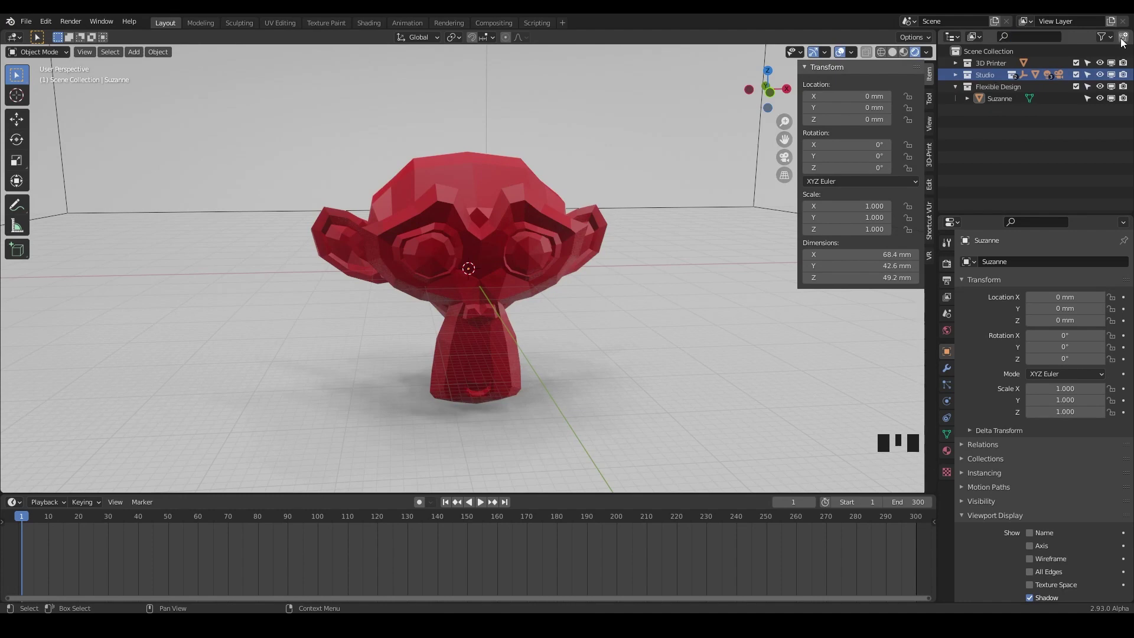
Make Flexible Design the active collection with Suzanne directly inside it, removing the extra sub-collection
left_click(986, 95)
left_click_drag(1128, 42, 1010, 101)
left_click(1010, 101)
left_click_drag(1010, 102, 1006, 52)
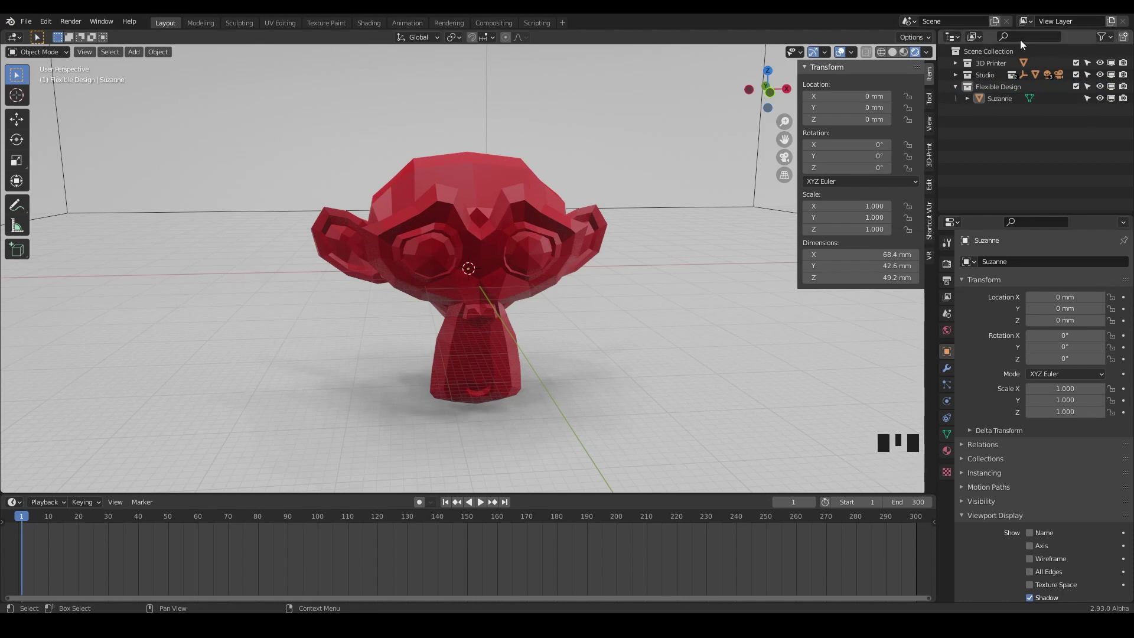
scroll("down", 3)
scroll("up", 3)
scroll("up", 3)
scroll("down", 3)
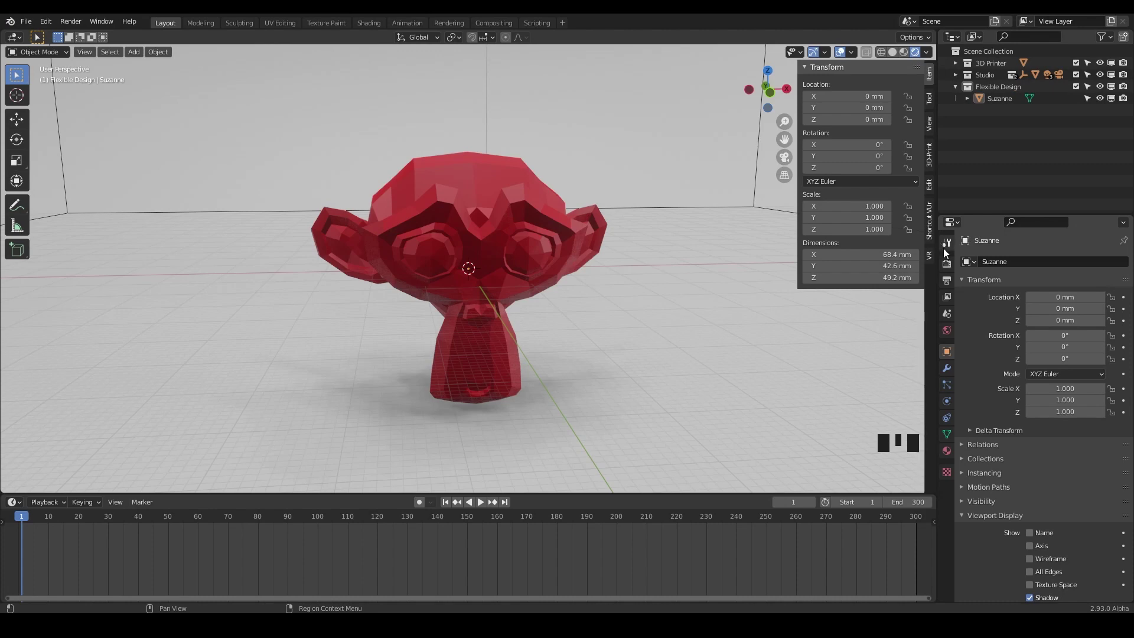
Browse down through the Properties editor tabs and show Suzanne's modifiers
left_click(943, 268)
left_click(945, 282)
left_click(946, 293)
left_click(955, 313)
left_click(946, 337)
left_click(945, 350)
left_click(949, 366)
left_click(514, 242)
left_click(575, 235)
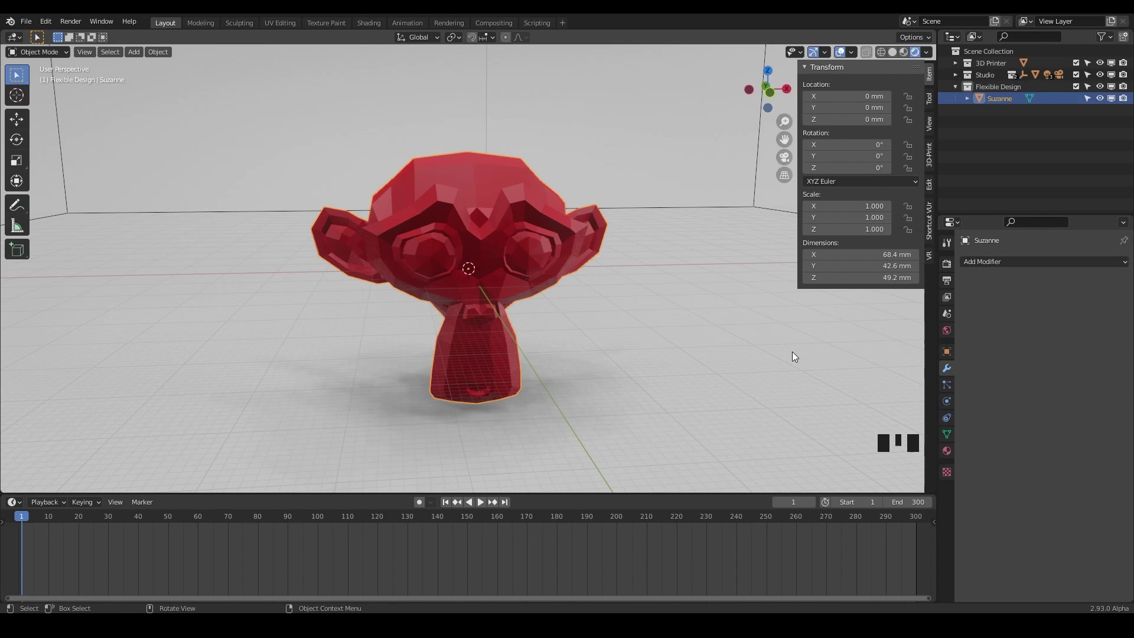
scroll("down", 3)
scroll("down", 3)
Select a studio area light to show its light settings, then reselect Suzanne and show her mesh data
left_click(717, 168)
left_click(951, 404)
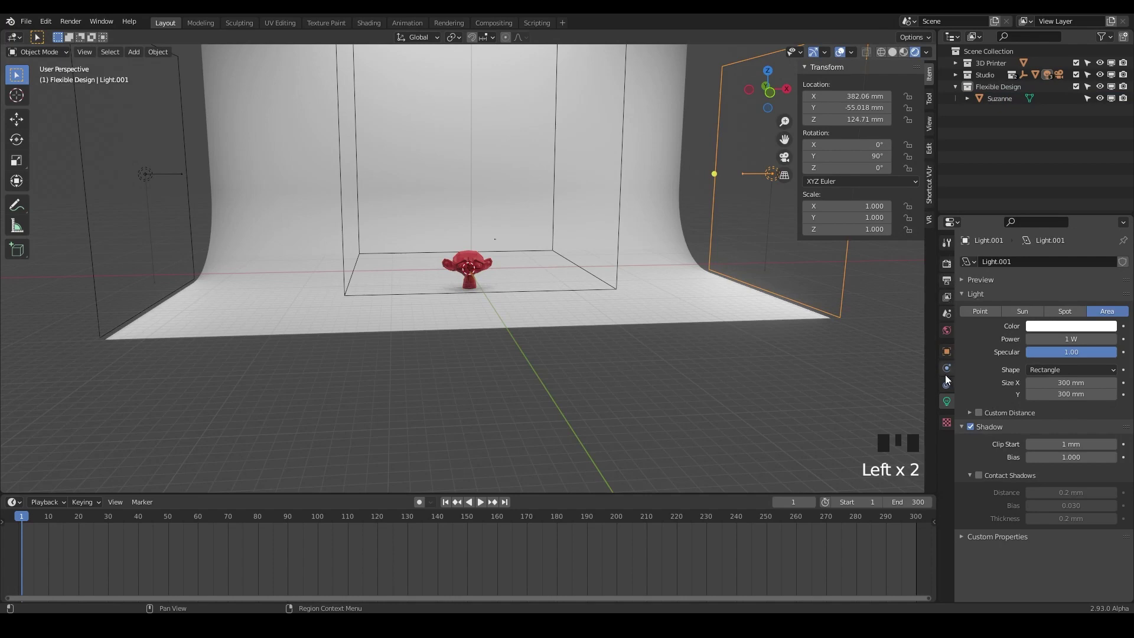
left_click(573, 319)
left_click(479, 265)
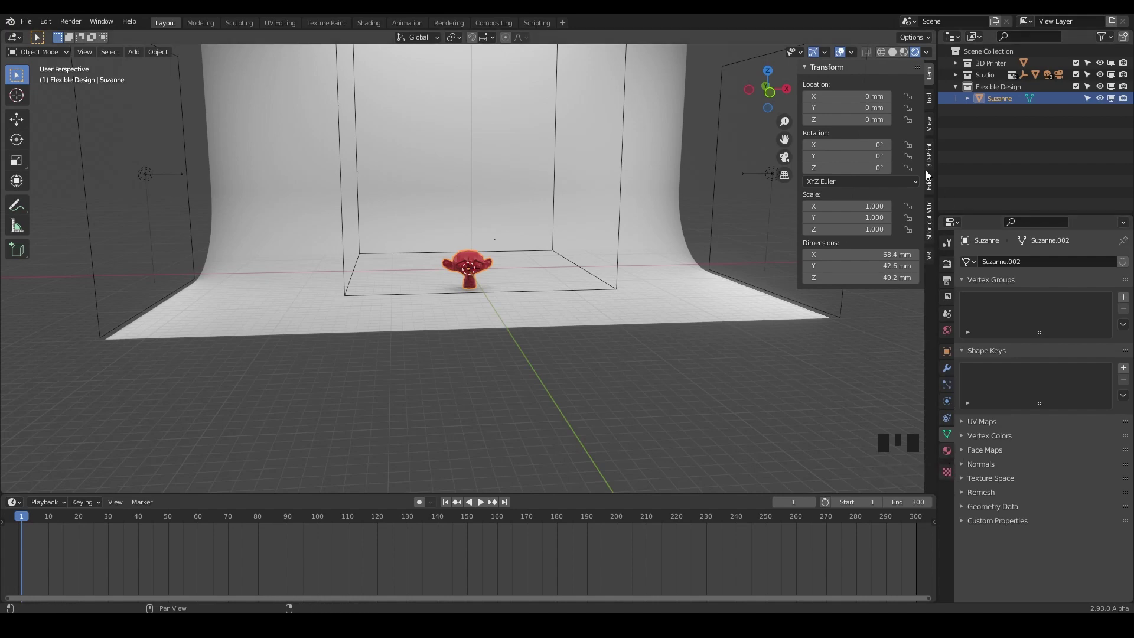
Browse back up the Properties tabs and end on Output: 1920×1080, frames 1–300, PNG format
left_click(952, 334)
left_click(949, 319)
left_click(954, 297)
left_click(950, 285)
left_click(950, 268)
left_click(950, 249)
left_click(953, 275)
left_click(950, 288)
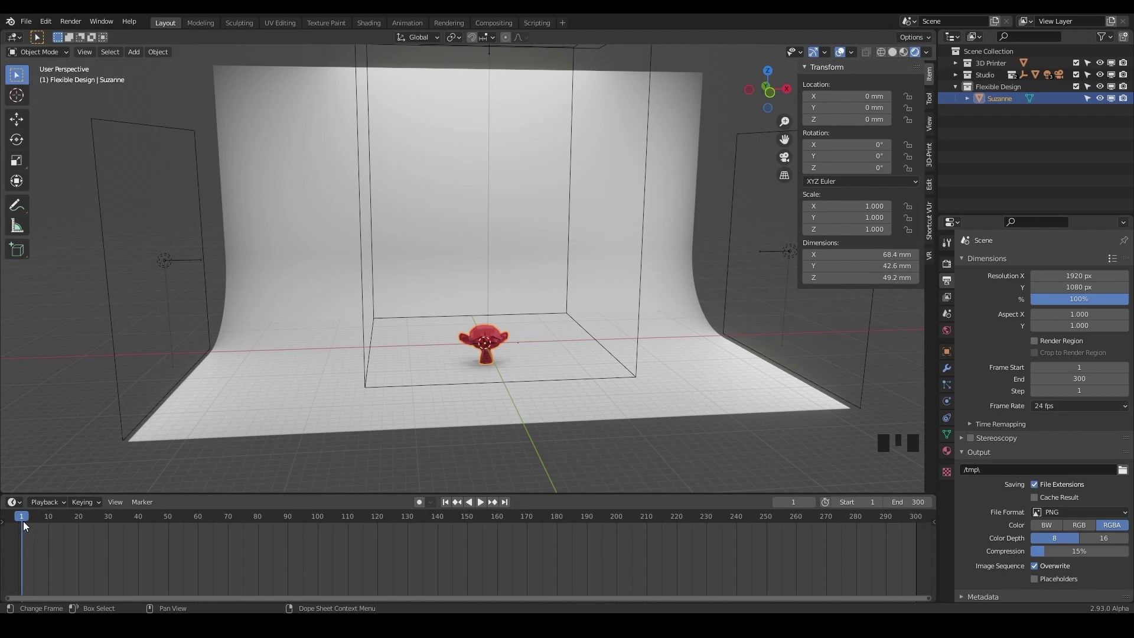
Scrub and play the animation with Space, return to frame 1, and drag the timeline taller to show start 1 and end 300
left_click_drag(24, 522, 470, 524)
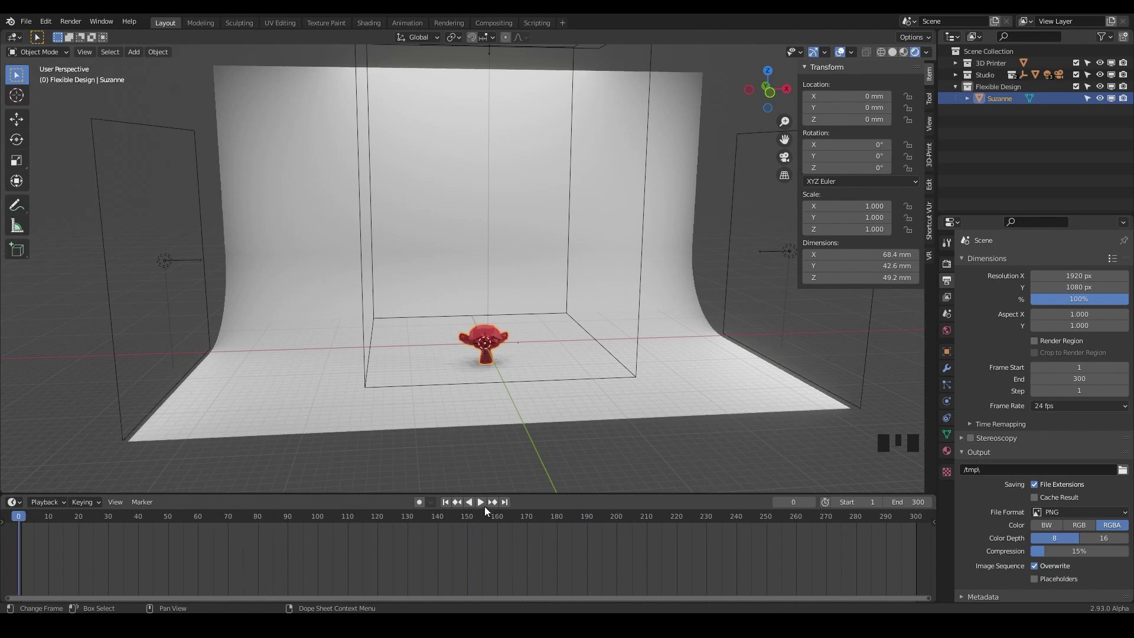
key("space")
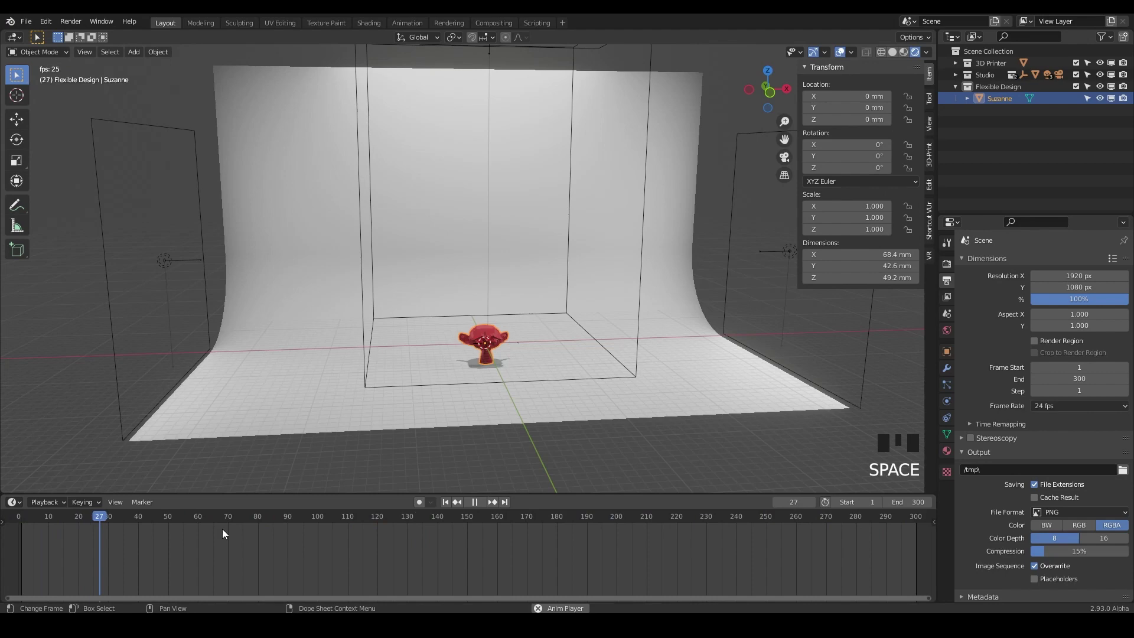
key("space")
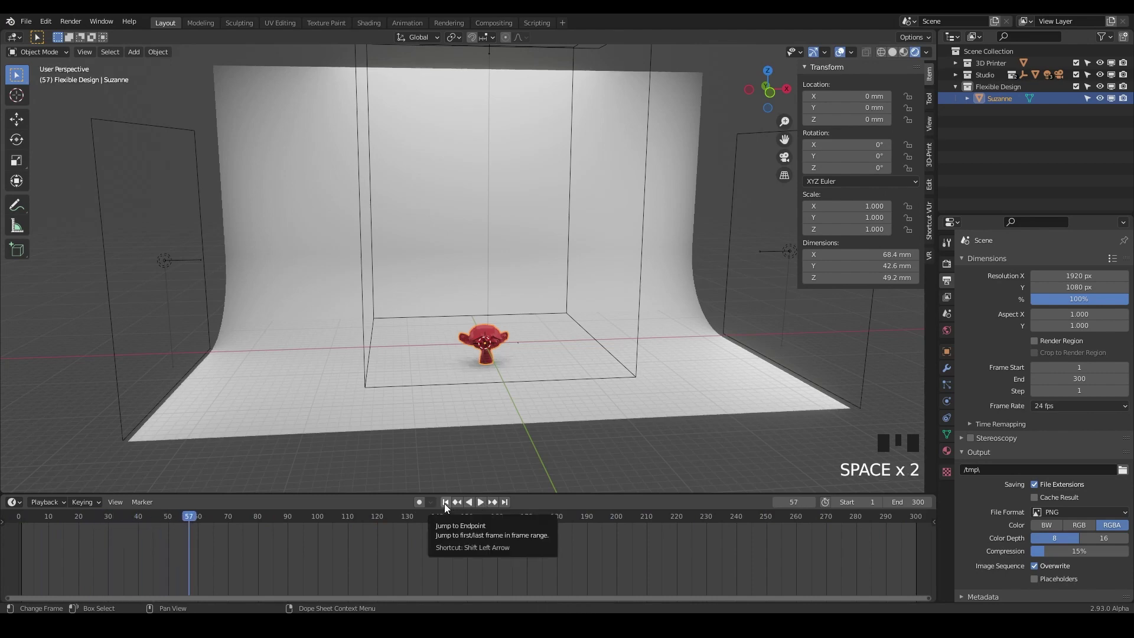
left_click_drag(448, 508, 352, 506)
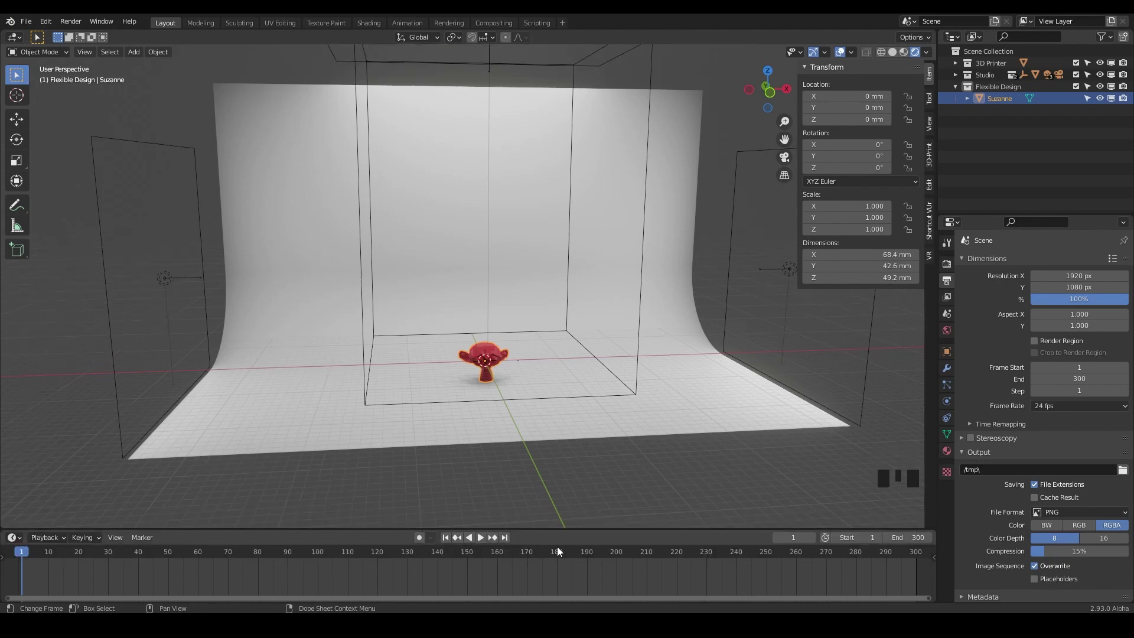